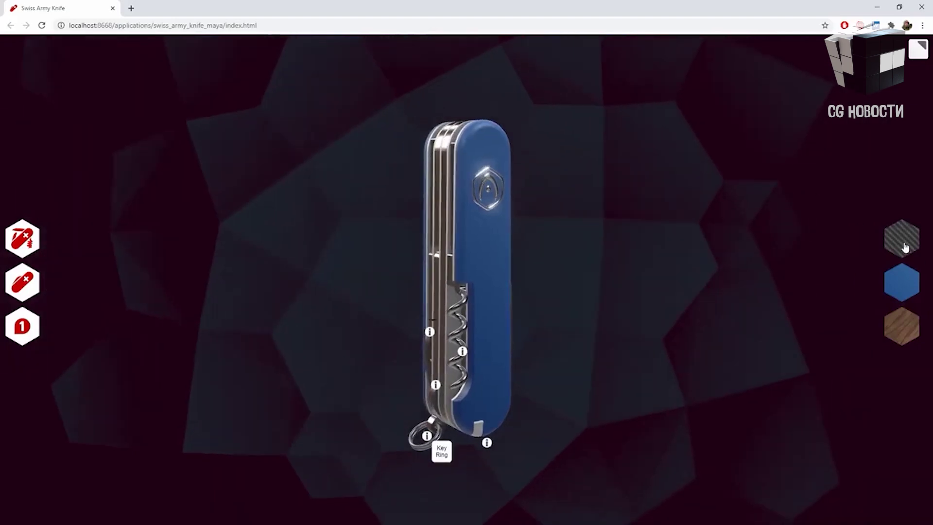
Arrange the Shading node editor to show the plastic material's image texture nodes
left_click_drag(464, 188, 627, 116)
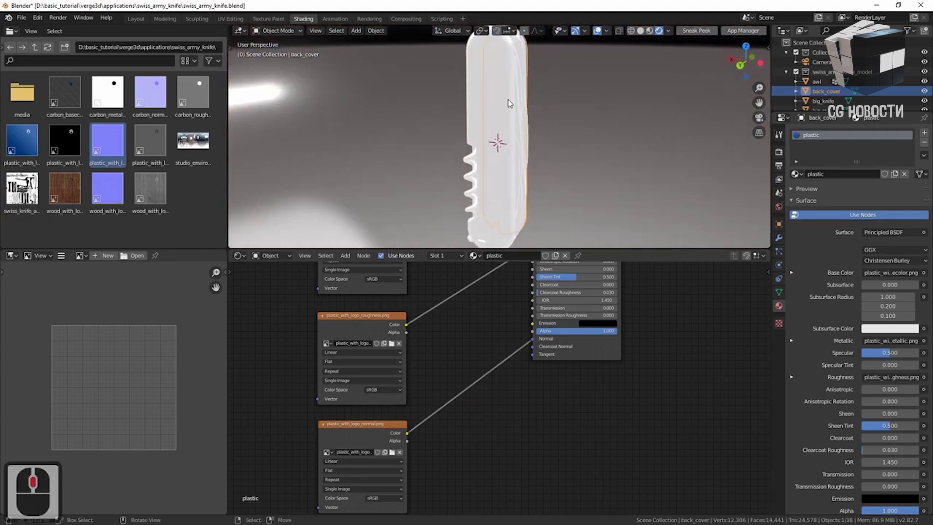